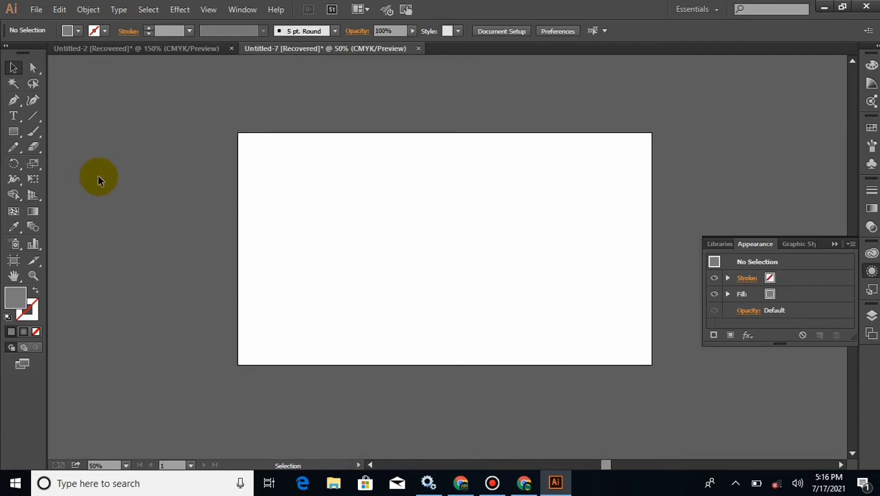
- Choose the Rectangle Tool from the shape flyout to draw an artboard-sized rectangle
{"action": "left_click", "coordinate": [28, 89]}
{"action": "right_click", "coordinate": [15, 131]}
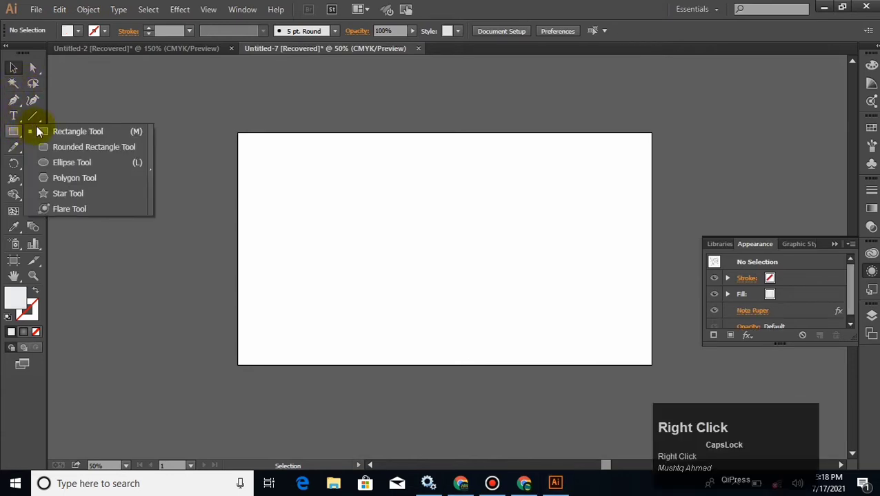
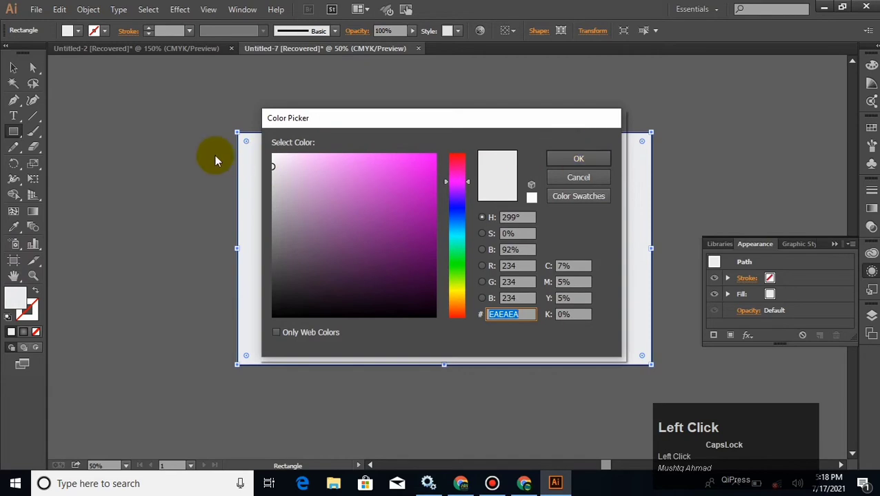
- Confirm the light grey EAEAEA fill for the artboard-sized rectangle
{"action": "left_click", "coordinate": [572, 162]}
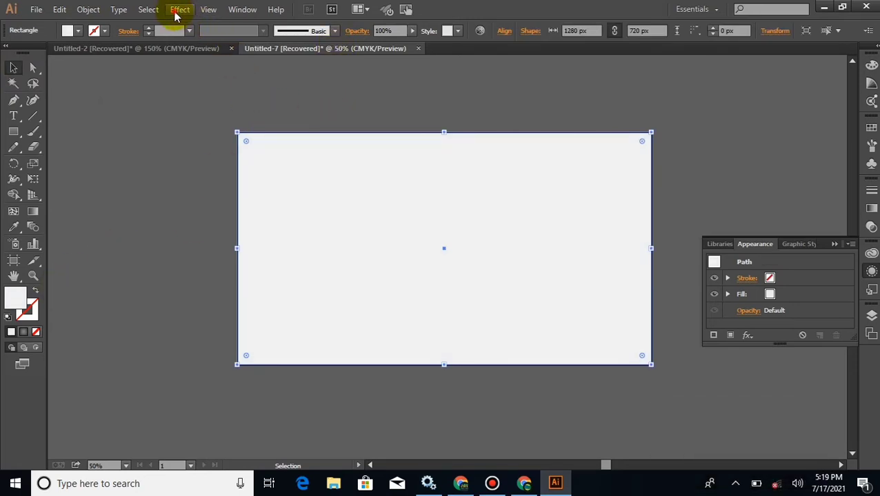
- Apply the Note Paper texture with Image Balance 47, Graininess 6 and Relief 21
{"action": "left_click", "coordinate": [179, 12]}
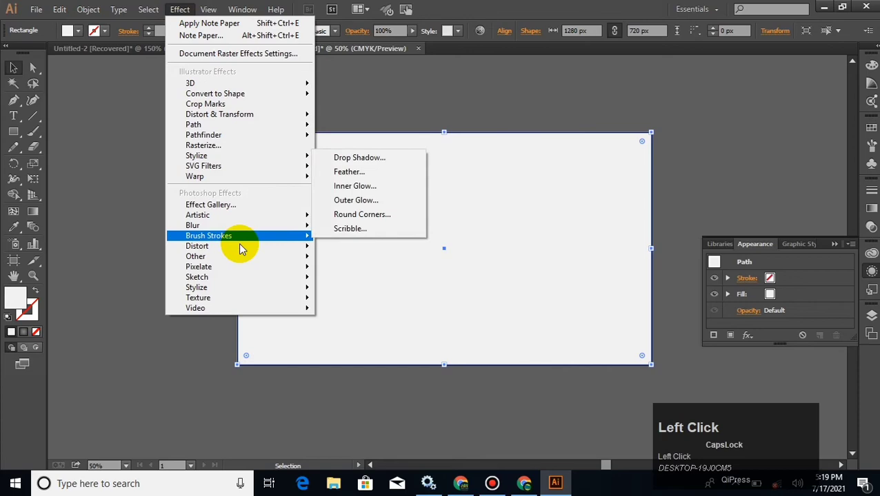
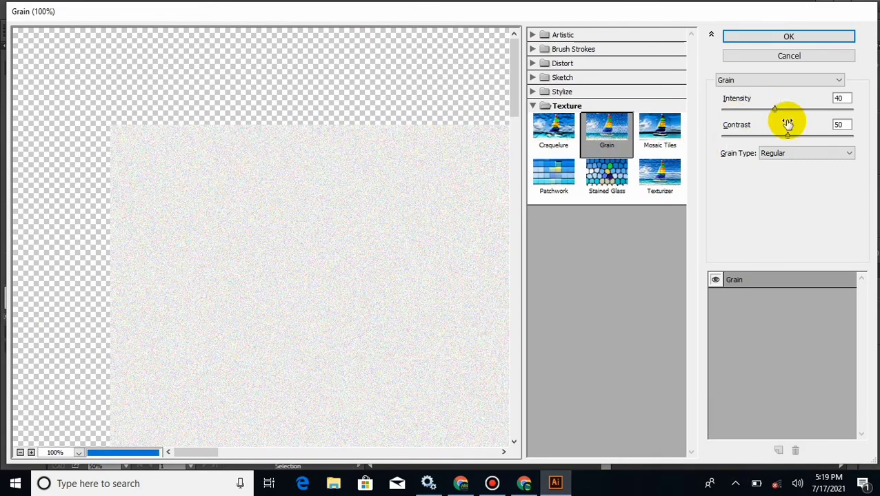
{"action": "left_click", "coordinate": [837, 81]}
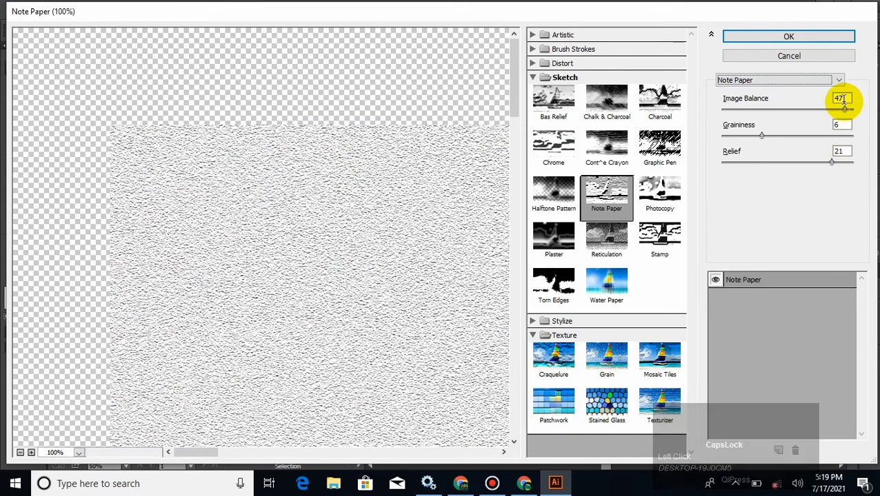
{"action": "left_click_drag", "start_coordinate": [845, 113], "coordinate": [834, 161]}
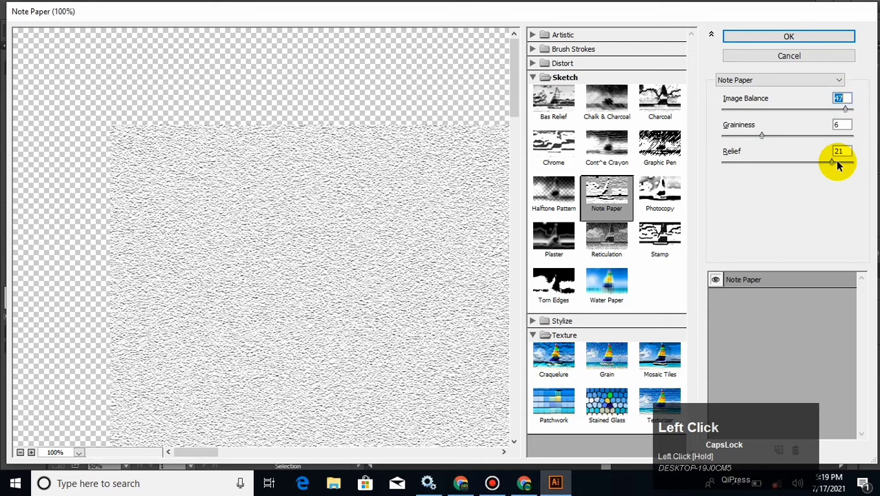
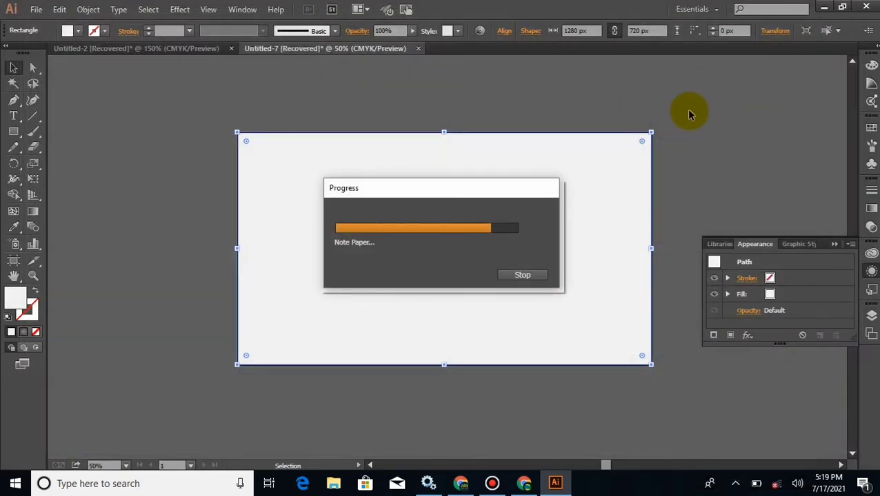
- Deselect the rectangle to reveal the finished grainy paper background
{"action": "left_click", "coordinate": [647, 107]}
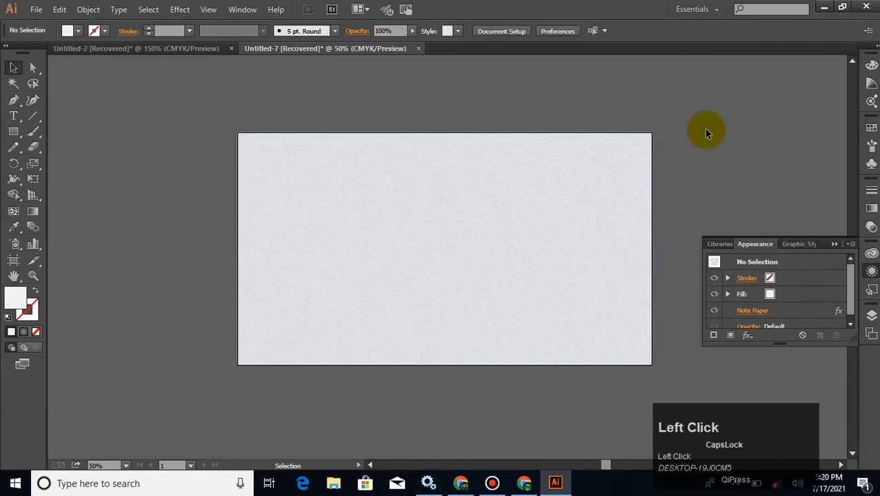
{"action": "key", "text": "Right"}
{"action": "key", "text": "Down"}
{"action": "left_click", "coordinate": [773, 170]}
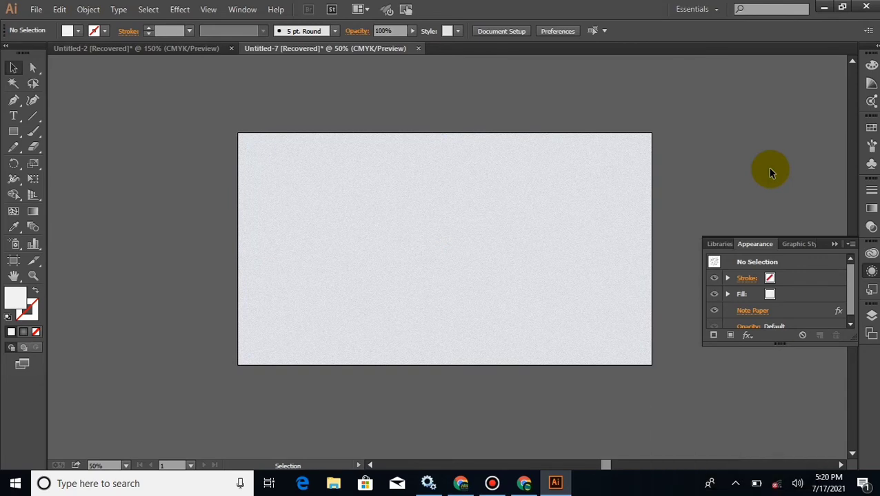
{"action": "left_click", "coordinate": [777, 171]}
{"action": "key", "text": "ctrl+="}
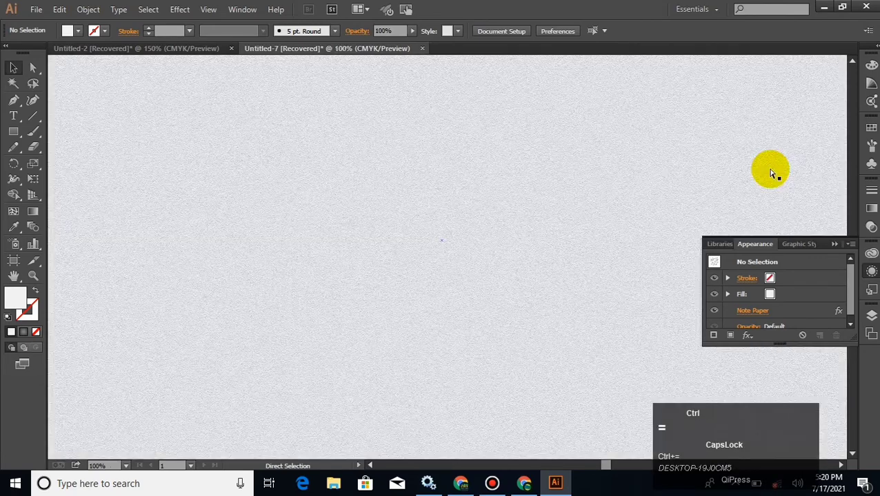
{"action": "key", "text": "ctrl+-"}
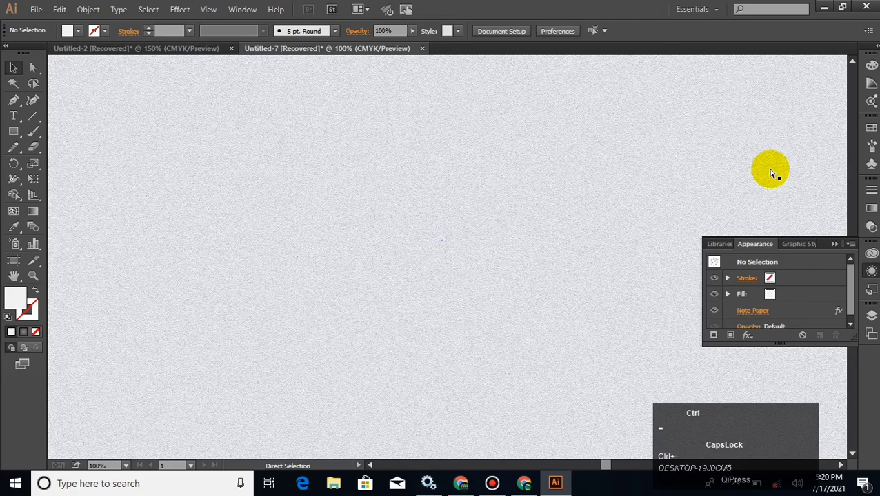
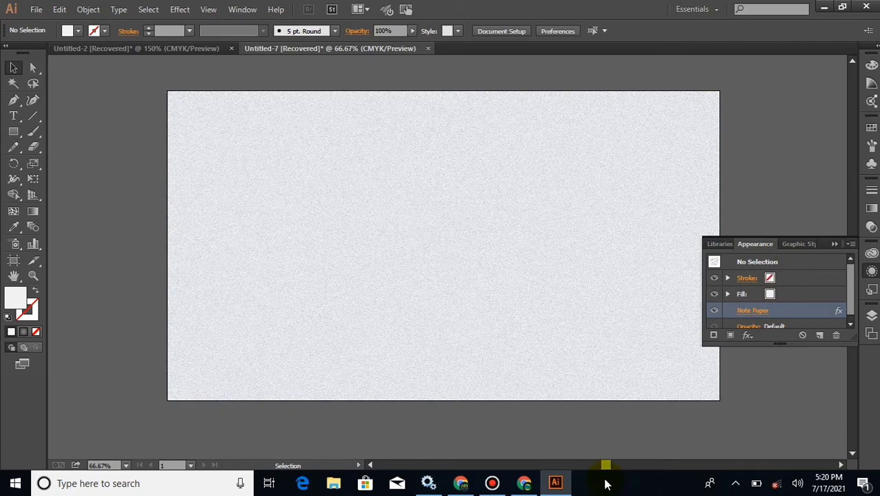
{"action": "left_click", "coordinate": [575, 439]}
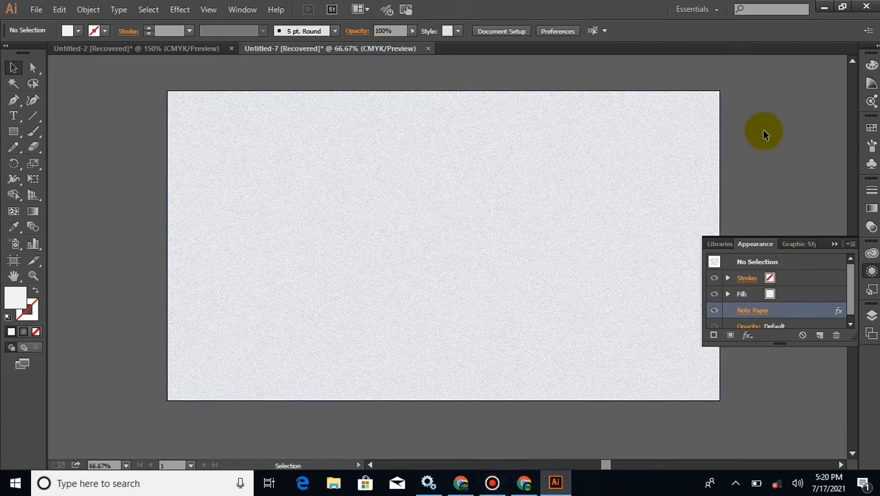